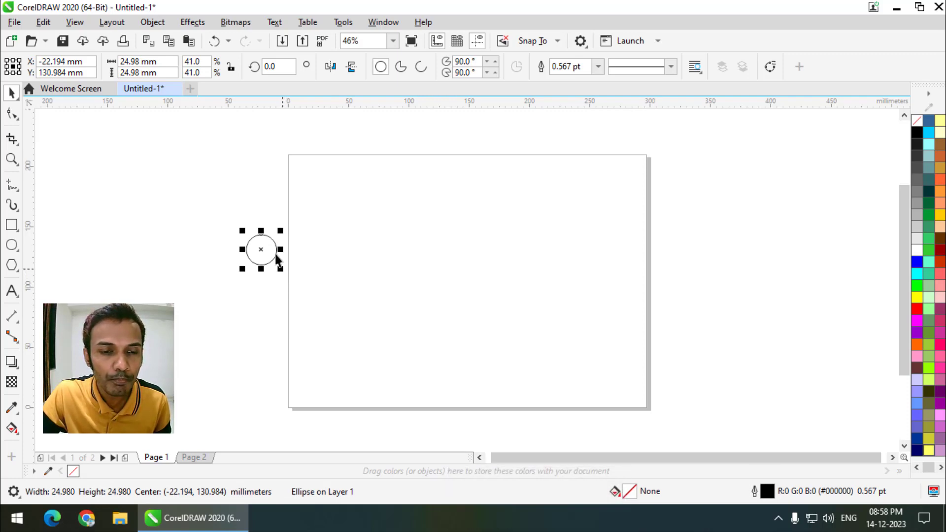
Move the outlined circle to sit just left of the blank page.
left_click(247, 260)
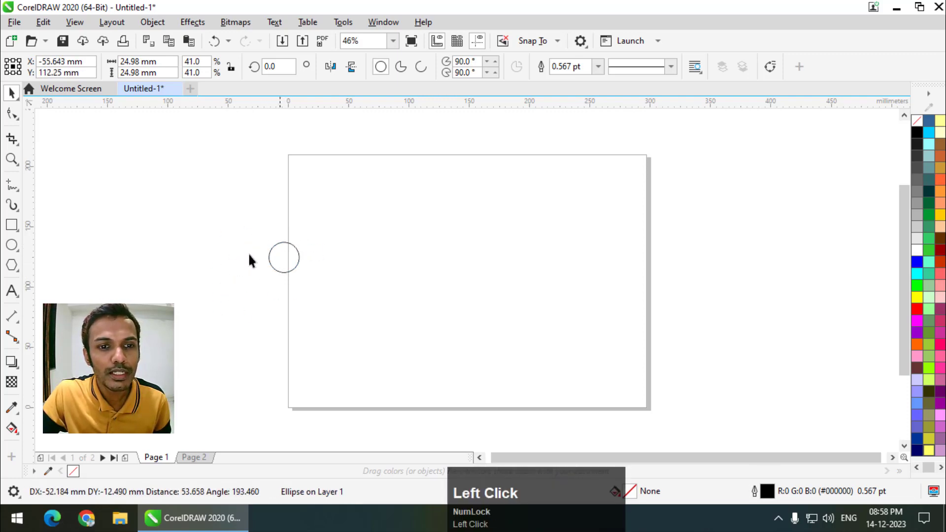
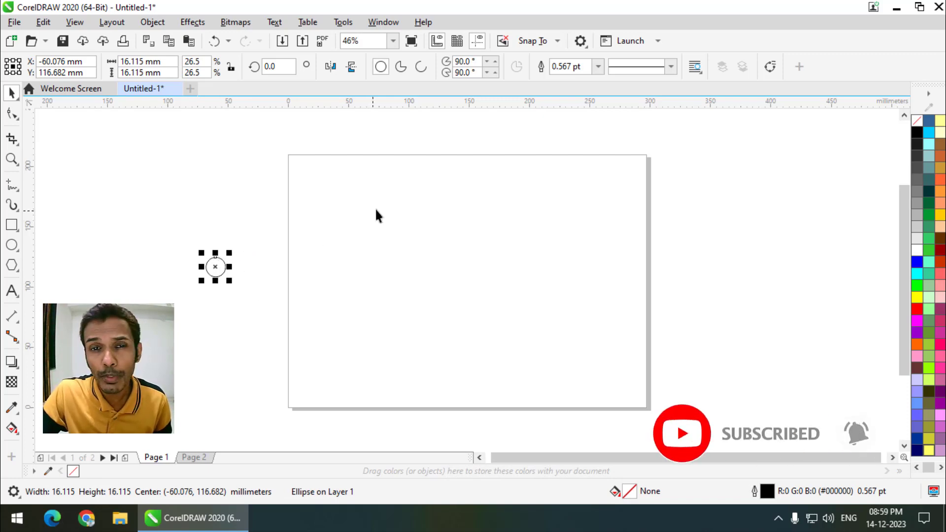
Show the Symbols docker from the Window > Dockers list.
left_click(394, 27)
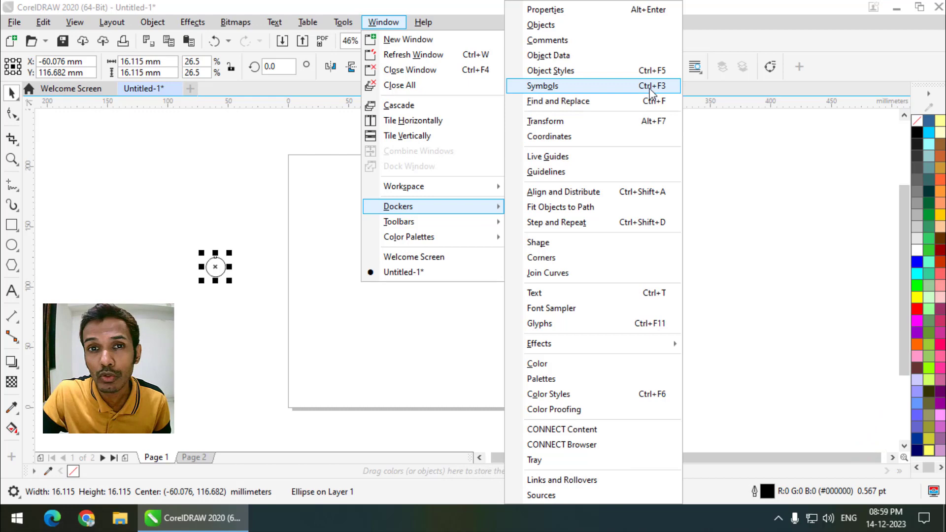
left_click(654, 94)
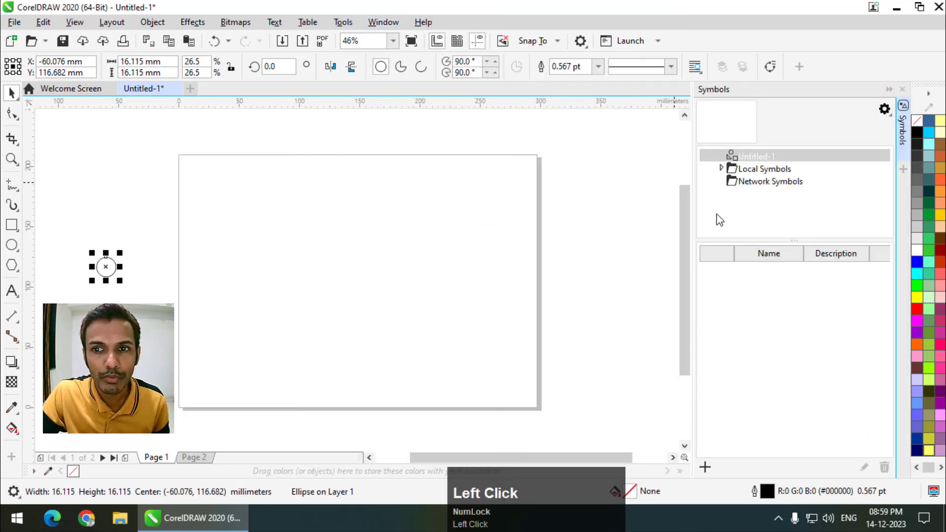
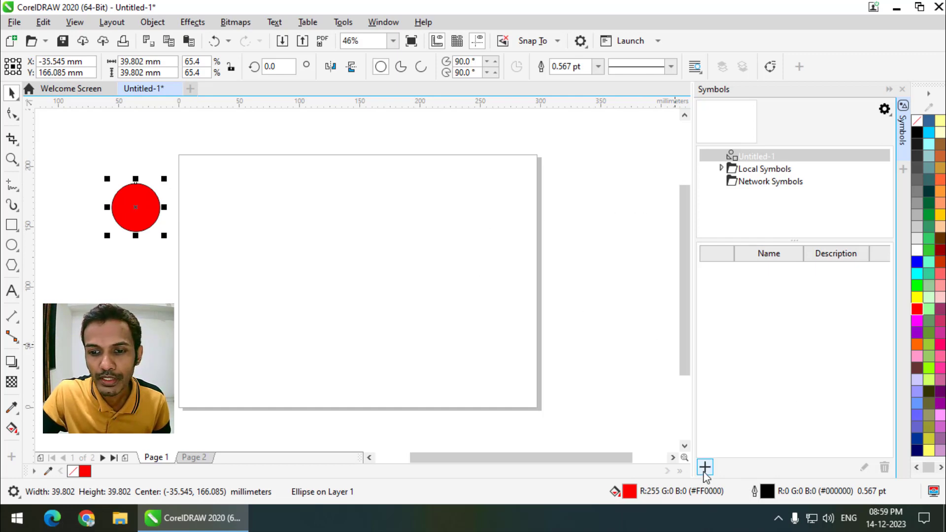
Name the new symbol 'Shape' and confirm, creating one local instance.
left_click(708, 478)
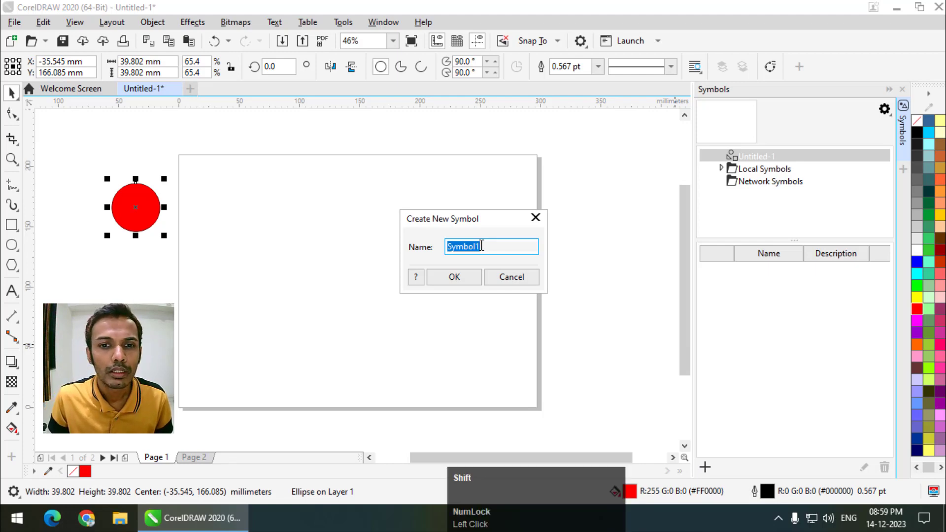
type("hape")
left_click(465, 287)
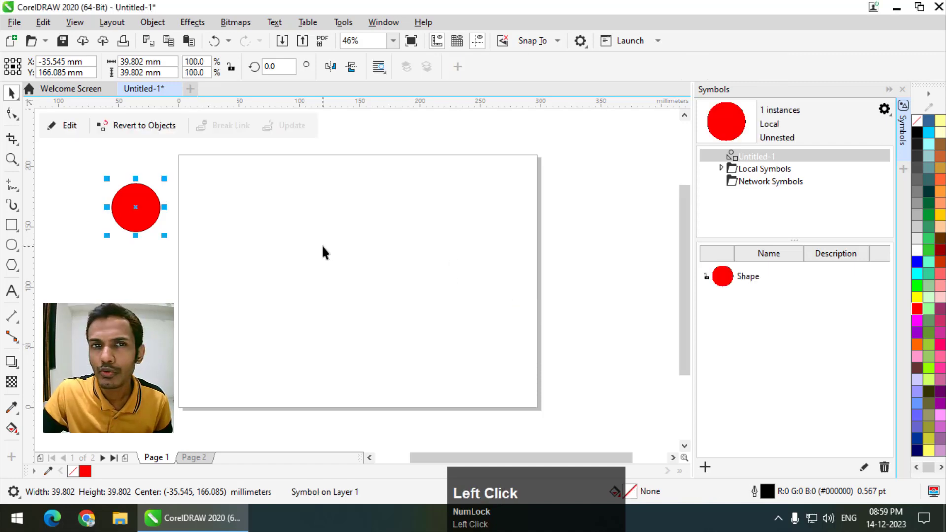
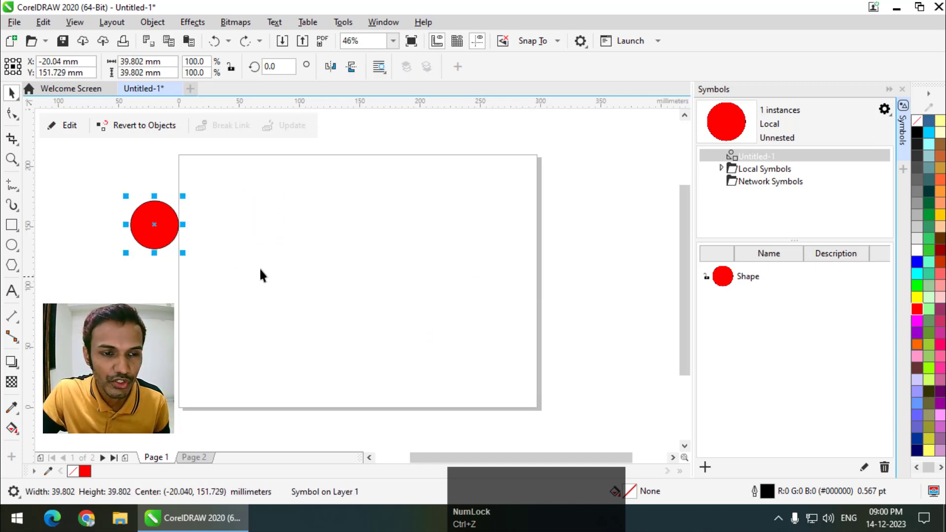
Drop copies of the Shape instance around page 1 by drag-and-right-click and a paste.
left_click(169, 220)
right_click(301, 212)
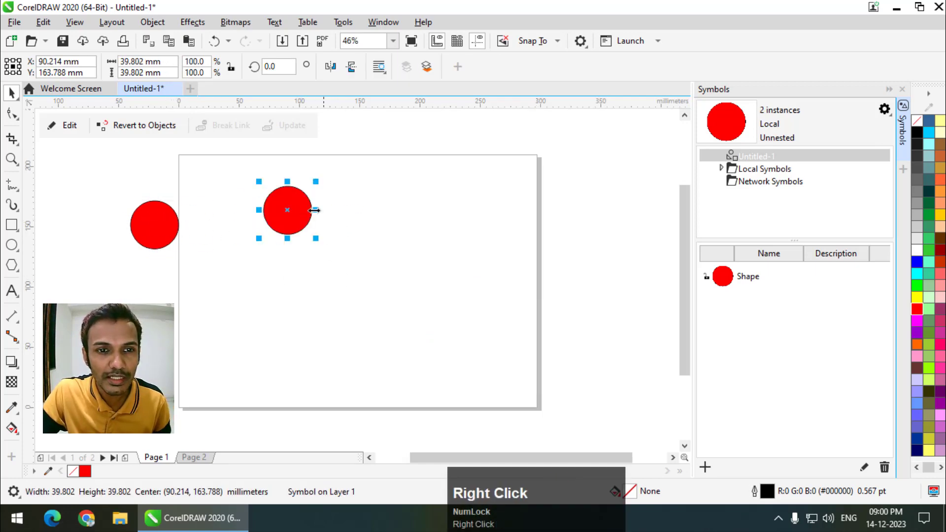
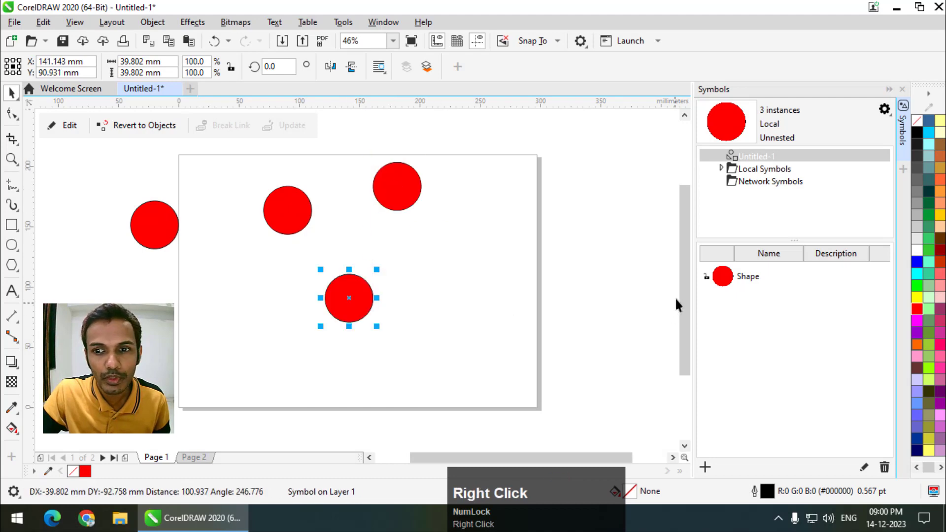
left_click(717, 287)
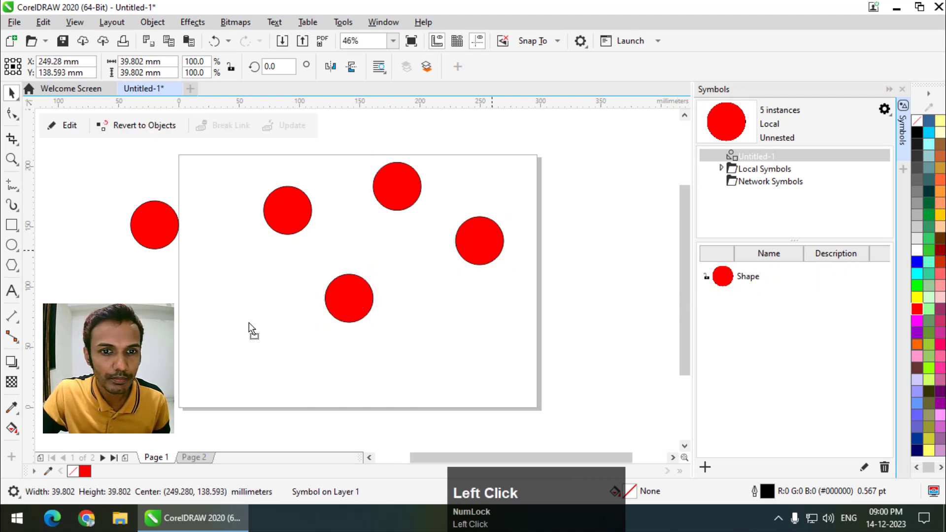
right_click(235, 330)
left_click(363, 357)
right_click(424, 357)
left_click(438, 349)
right_click(548, 327)
key("ctrl+c")
left_click(228, 461)
key("ctrl+v")
Scatter more copies to reach 13 instances across both pages, ending back on page 1.
left_click(452, 318)
right_click(406, 304)
left_click(405, 292)
left_click(386, 271)
right_click(283, 242)
left_click(288, 293)
right_click(296, 321)
left_click(294, 308)
right_click(391, 219)
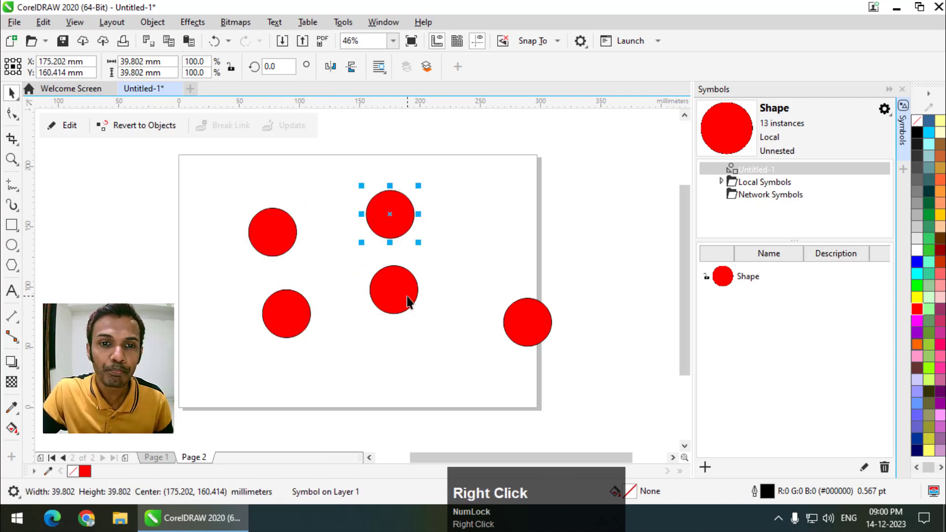
left_click(168, 469)
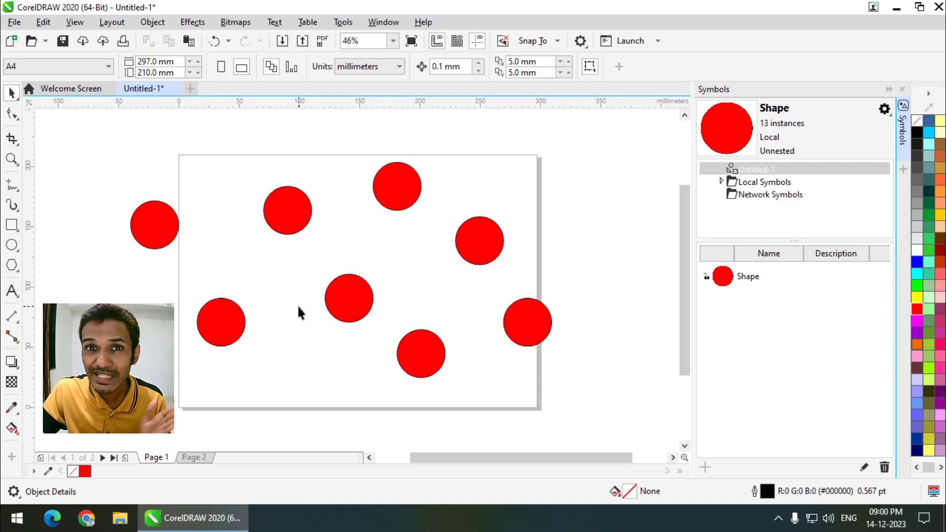
Select one red circle instance and enter symbol editing via the Edit button.
left_click(374, 306)
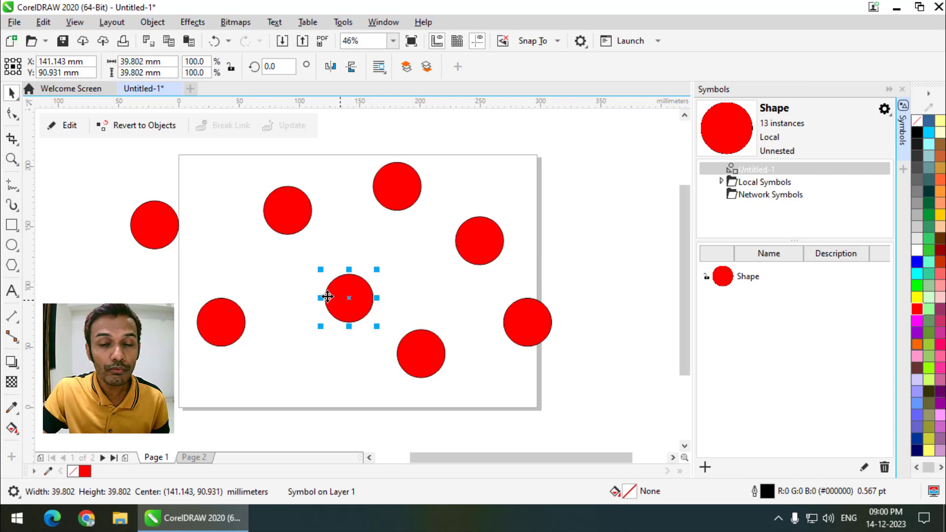
left_click(472, 195)
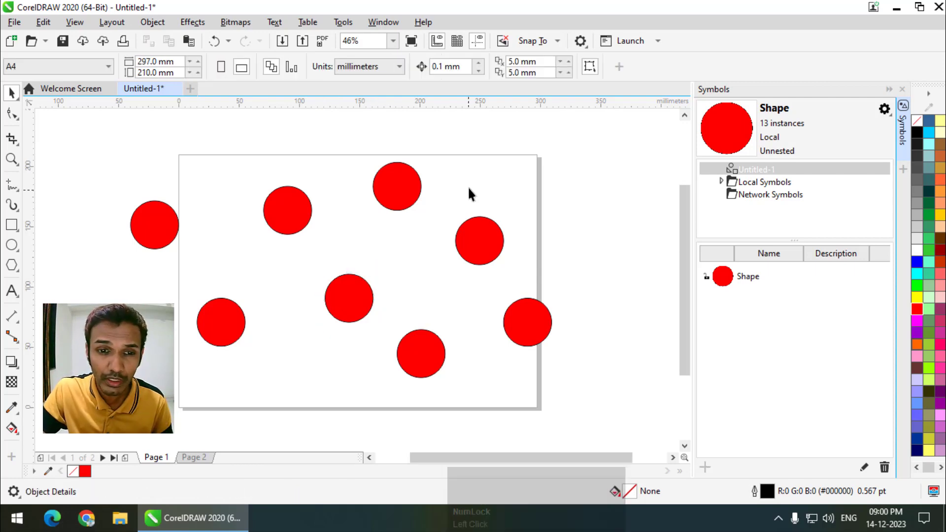
left_click(355, 315)
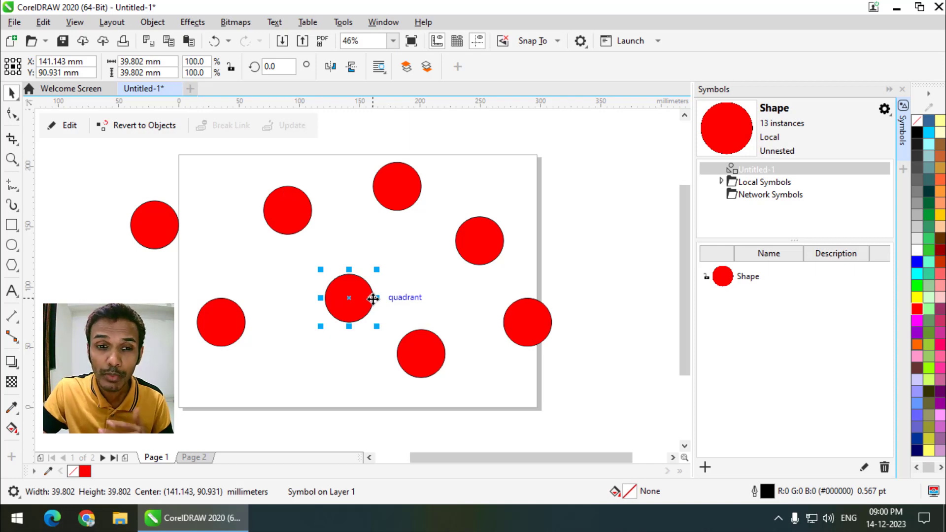
left_click(355, 252)
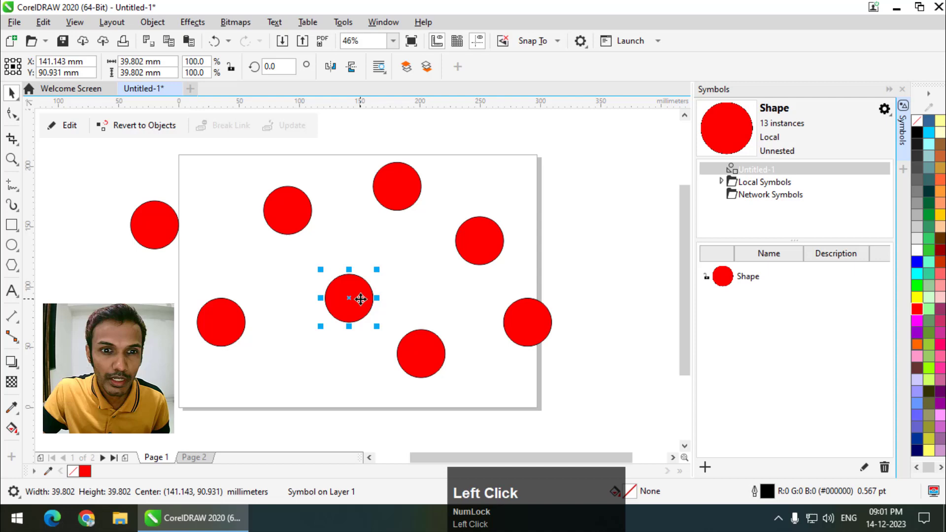
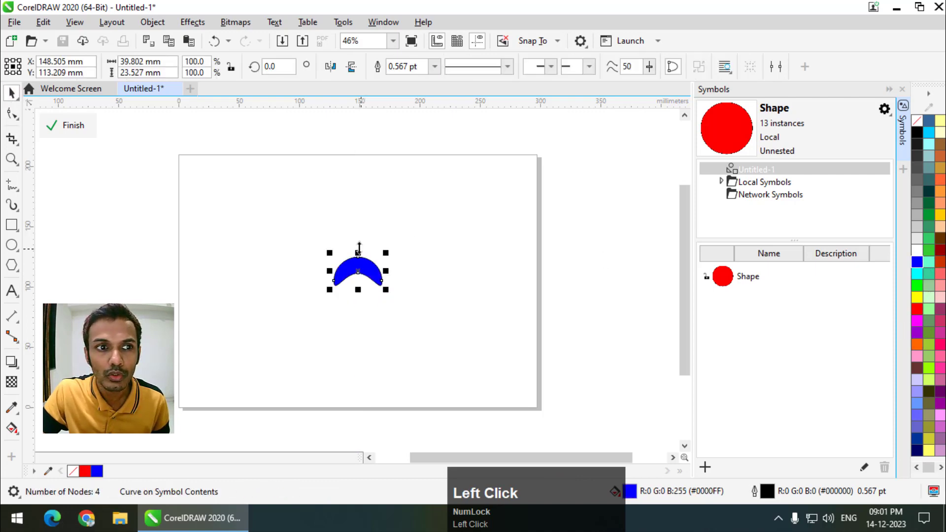
Finish symbol editing and check page 2 shows the blue crescent instances.
left_click(75, 130)
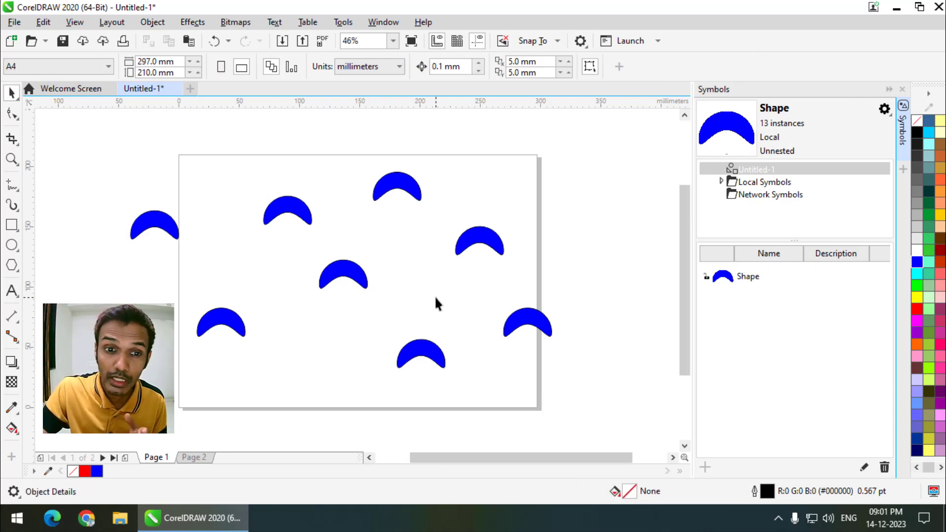
left_click(202, 463)
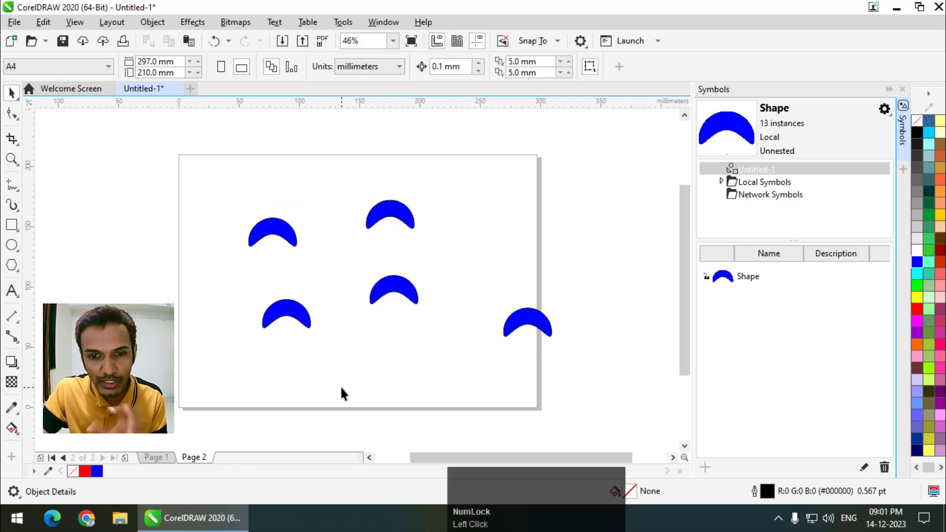